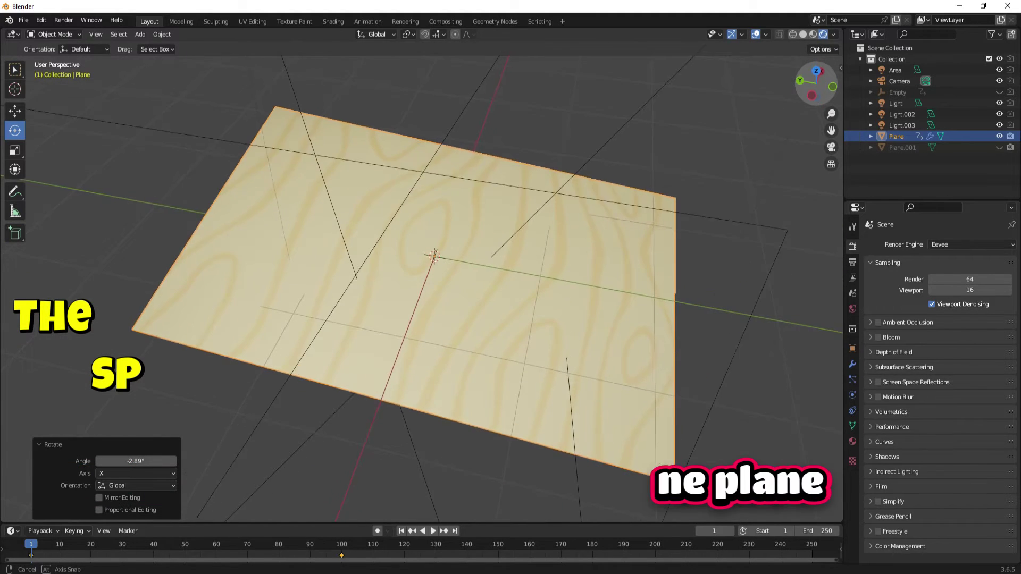
# Start a new General scene, delete the default cube, add a mesh plane and enable Material Preview shading.
pyautogui.doubleClick(452, 279)
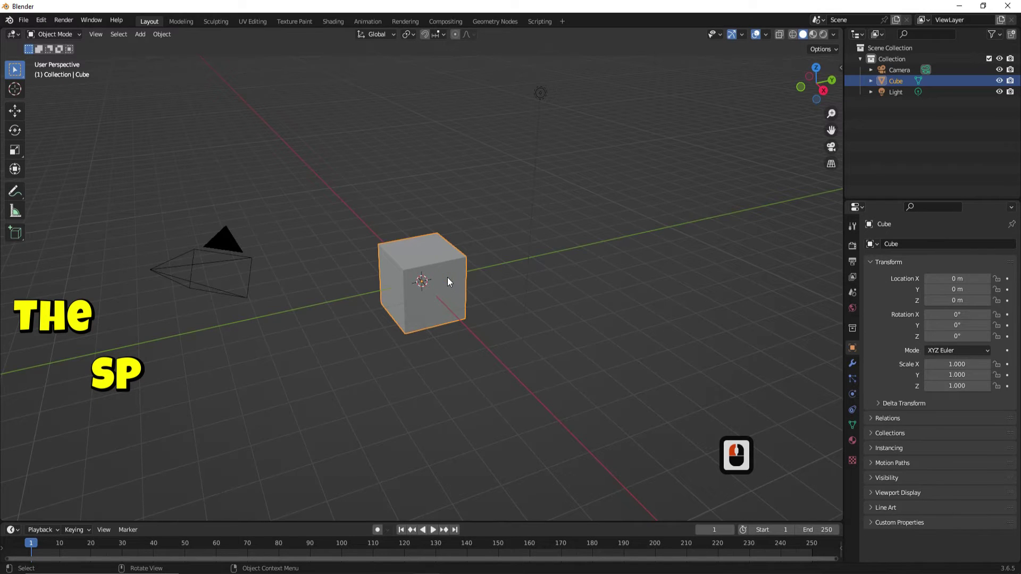
pyautogui.press('Delete')
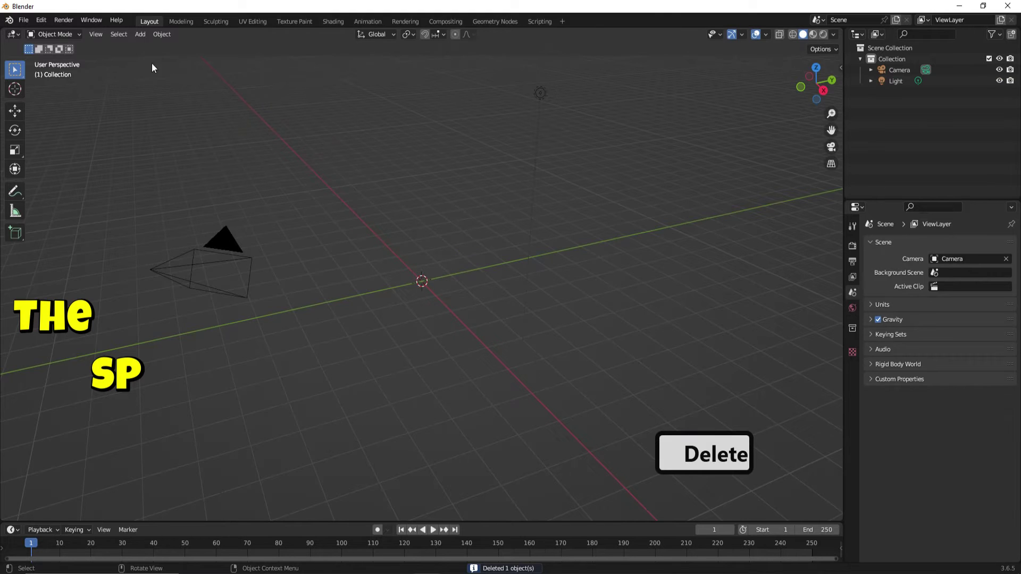
pyautogui.click(143, 42)
pyautogui.click(149, 49)
pyautogui.click(246, 51)
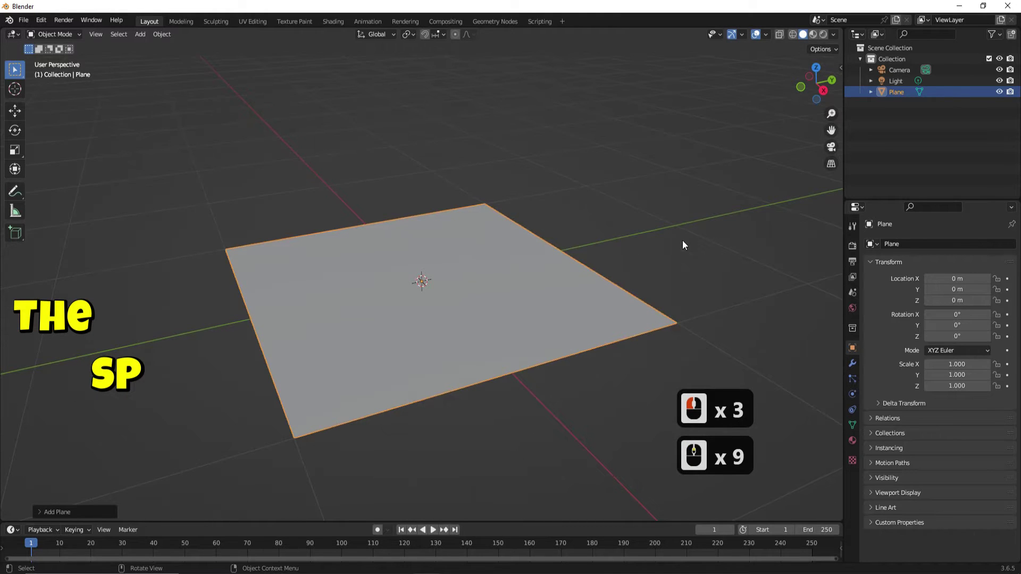
pyautogui.click(819, 37)
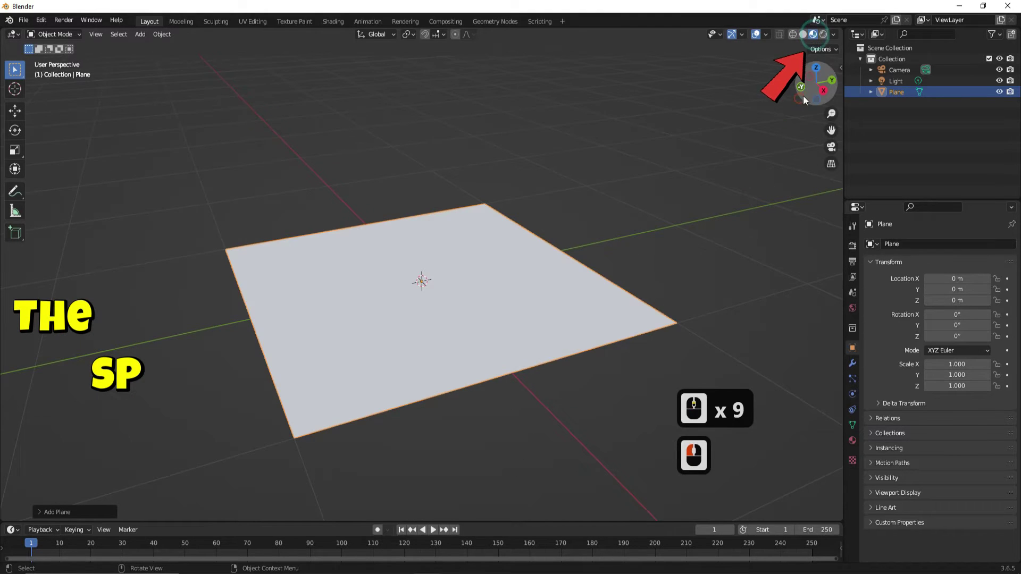
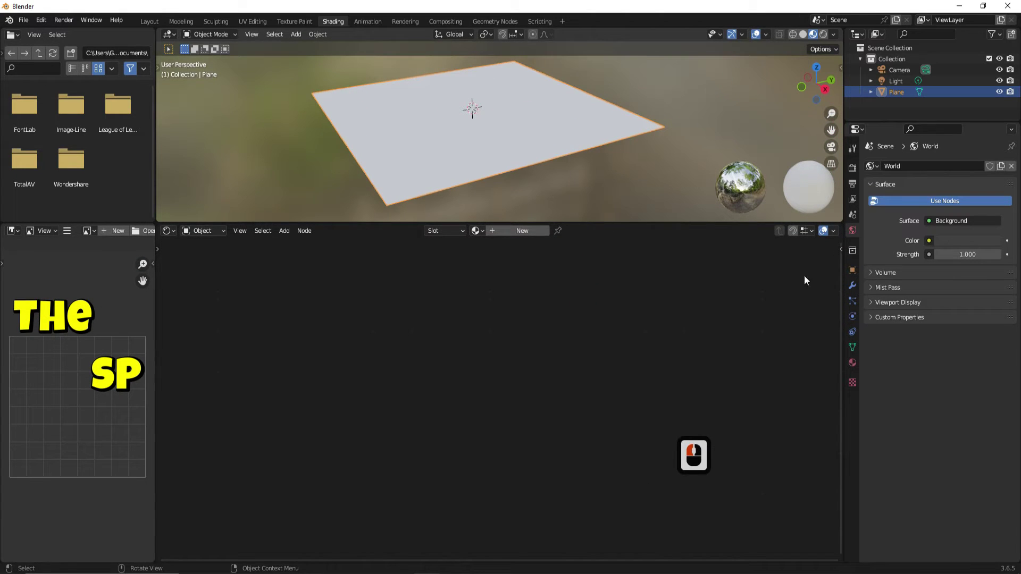
# Create a new material (Material.001) for the plane from the Material Properties panel.
pyautogui.click(854, 366)
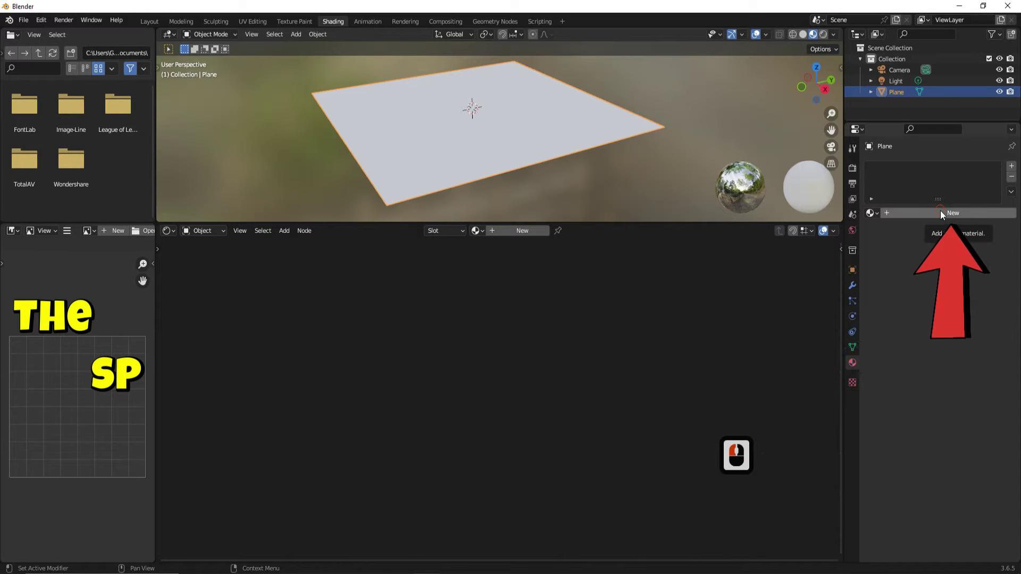
pyautogui.click(942, 214)
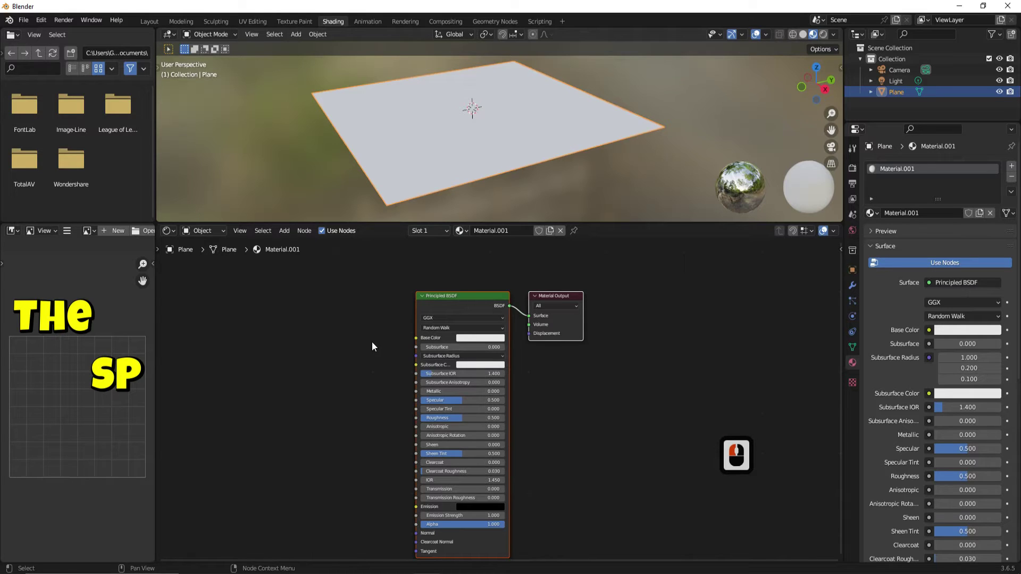
# Add an Image Texture node via search and feed its Color into the Principled BSDF Base Color.
pyautogui.click(336, 328)
pyautogui.press('F3')
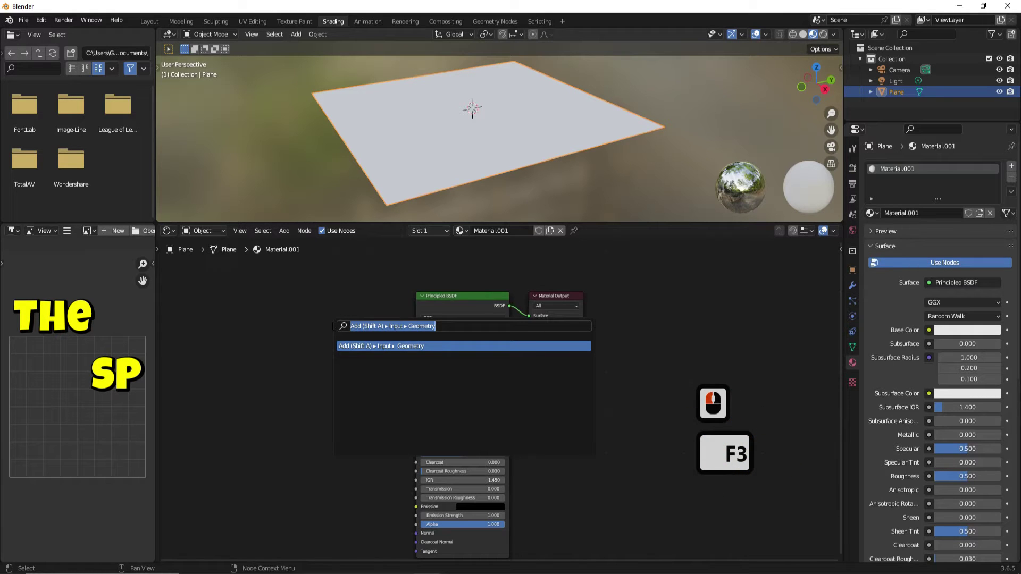
pyautogui.write('image')
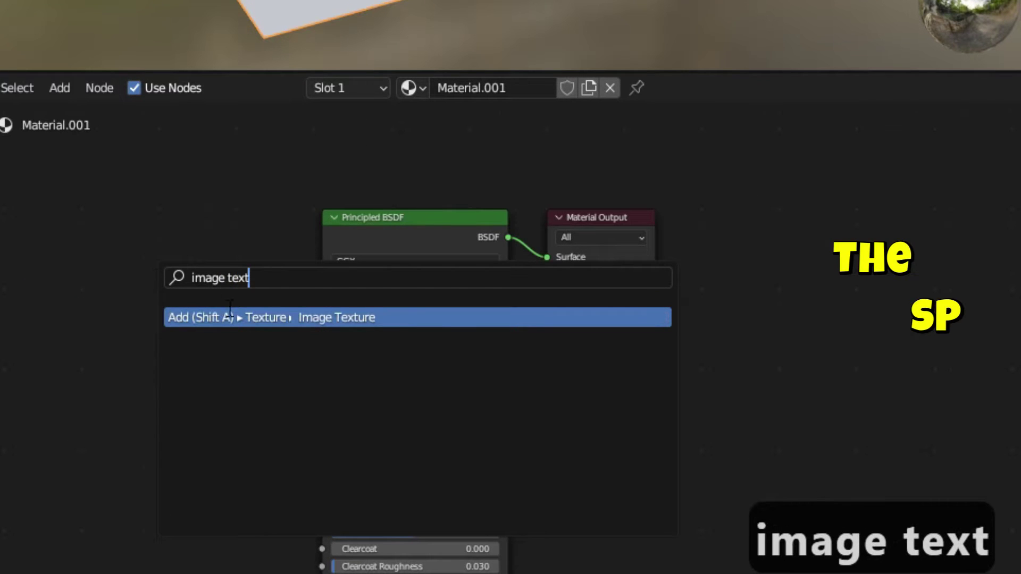
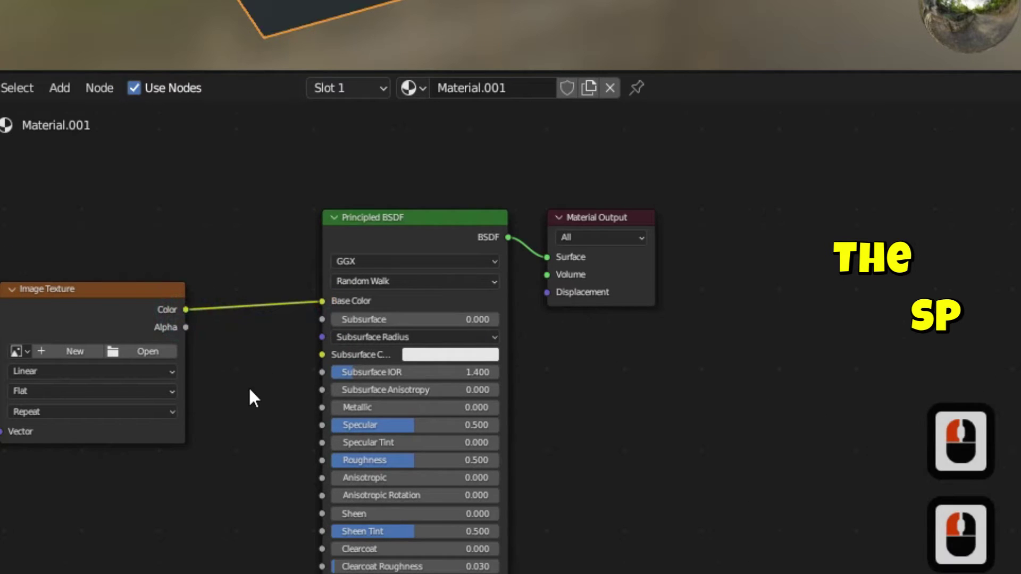
pyautogui.click(376, 374)
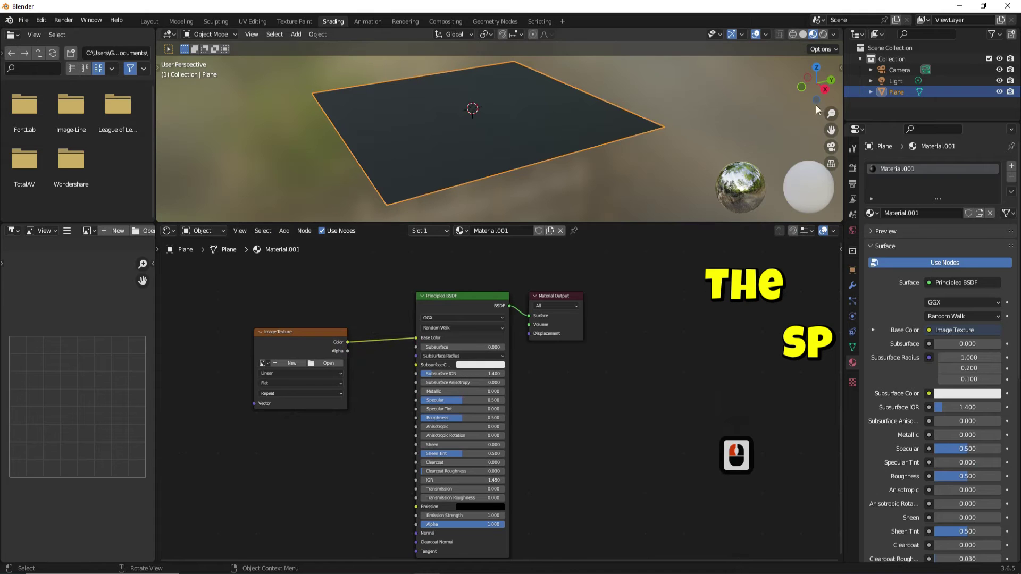
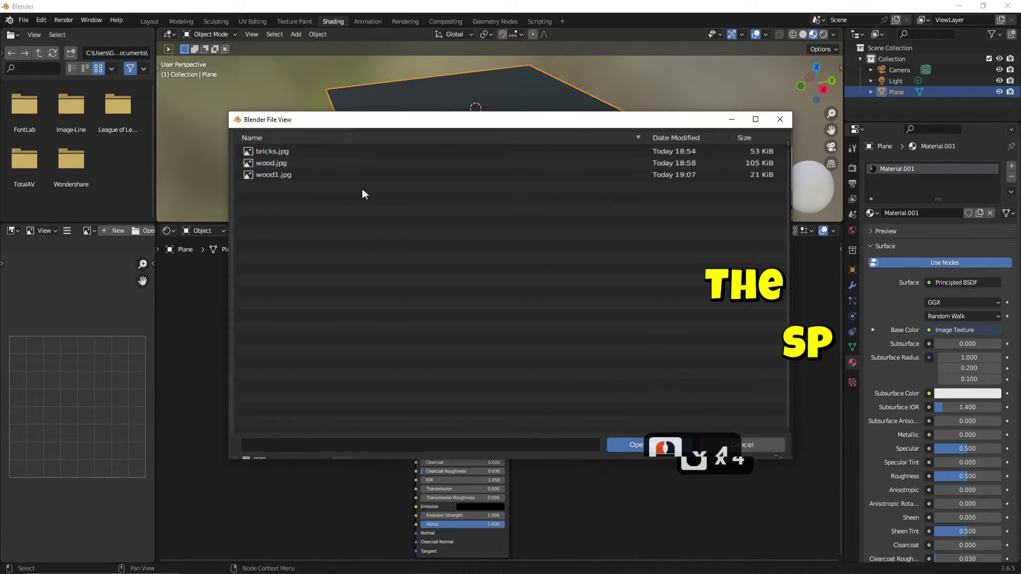
# Load bricks.jpg into the Image Texture node so the plane shows the brick pattern.
pyautogui.click(367, 192)
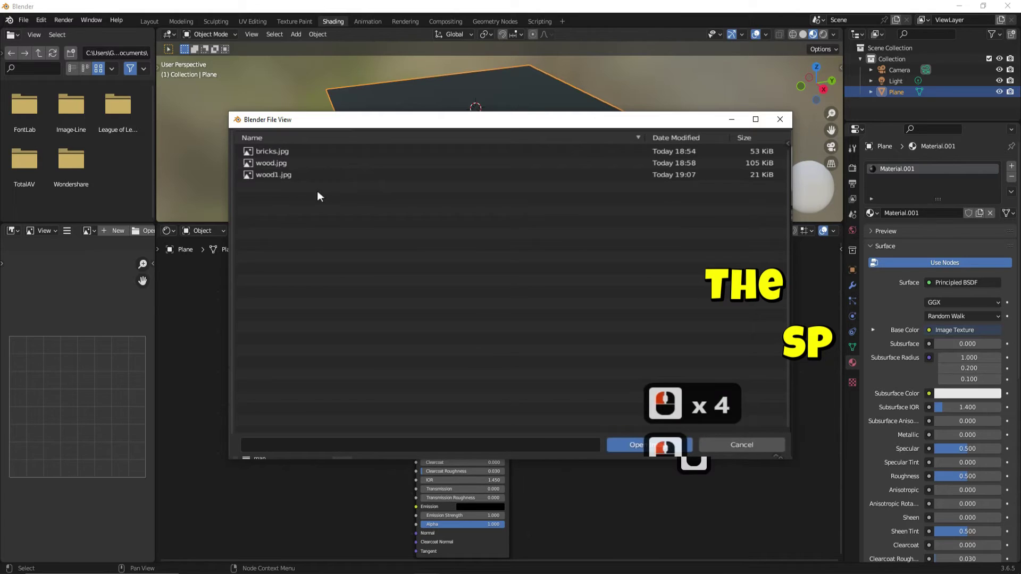
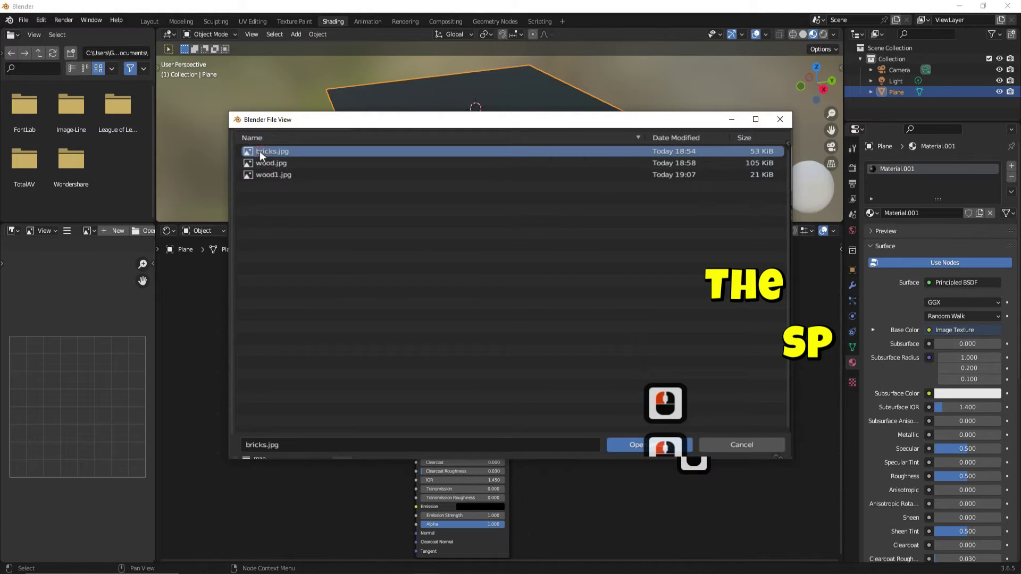
pyautogui.doubleClick(279, 153)
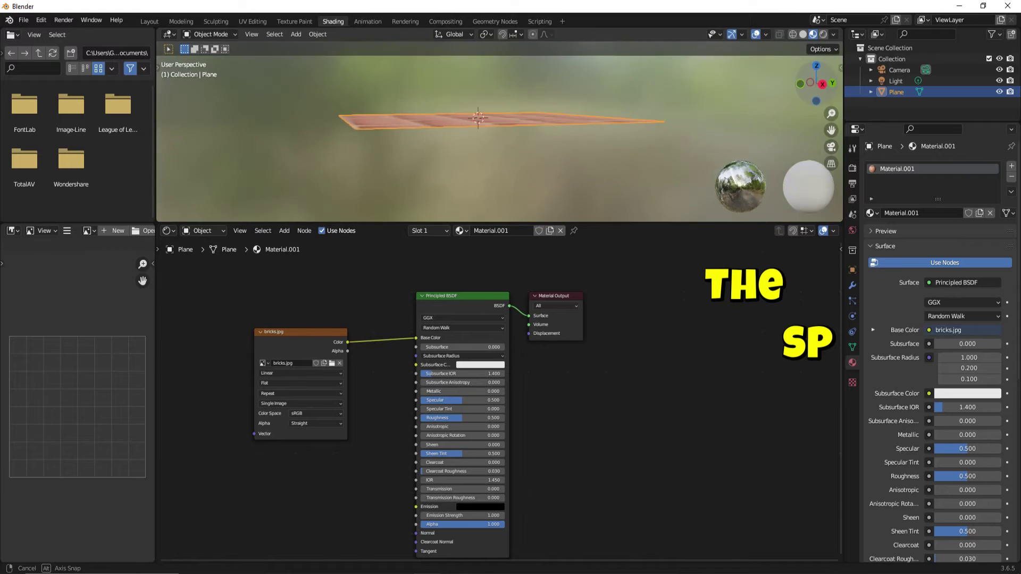
pyautogui.click(819, 85)
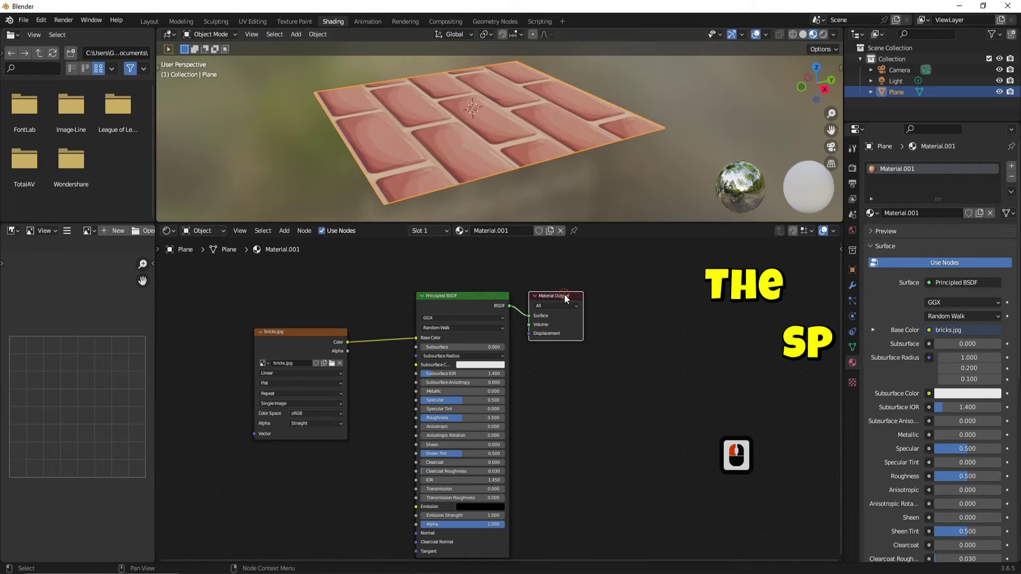
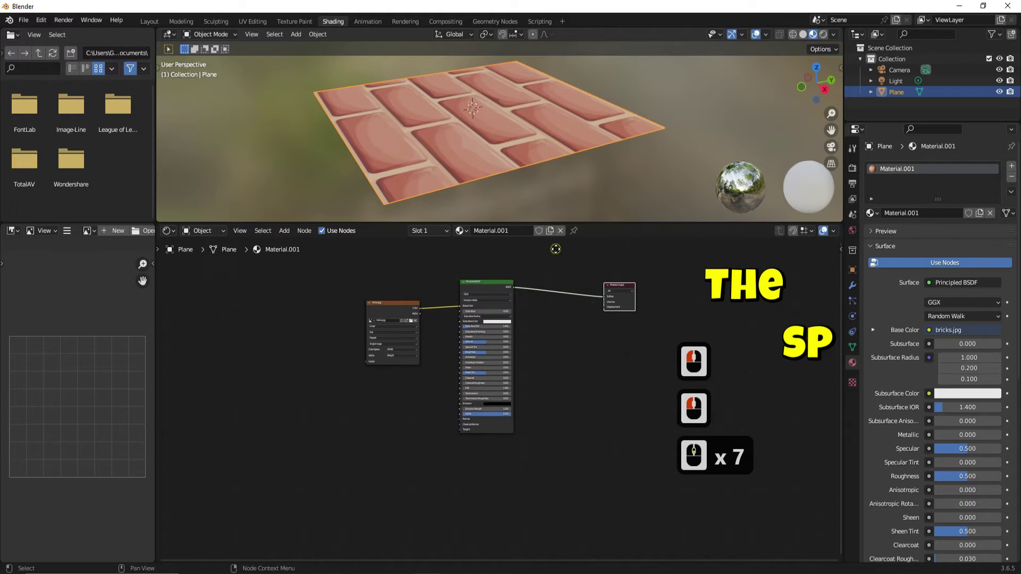
# Duplicate the texture and shader nodes, load wood1.jpg into the copy and start repositioning Material Output.
pyautogui.scroll(-3)
pyautogui.scroll(3)
pyautogui.middleClick(534, 264)
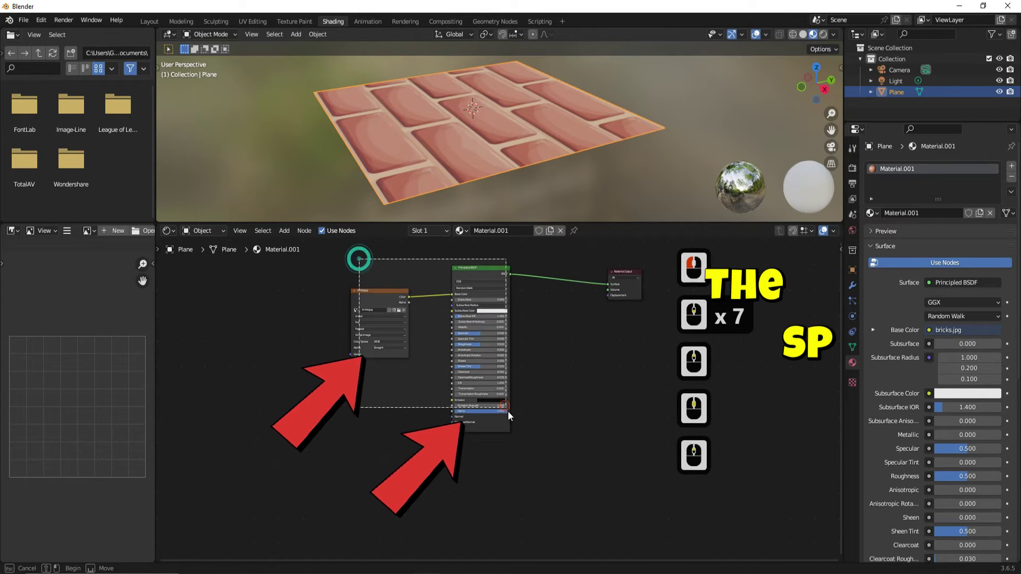
pyautogui.click(517, 438)
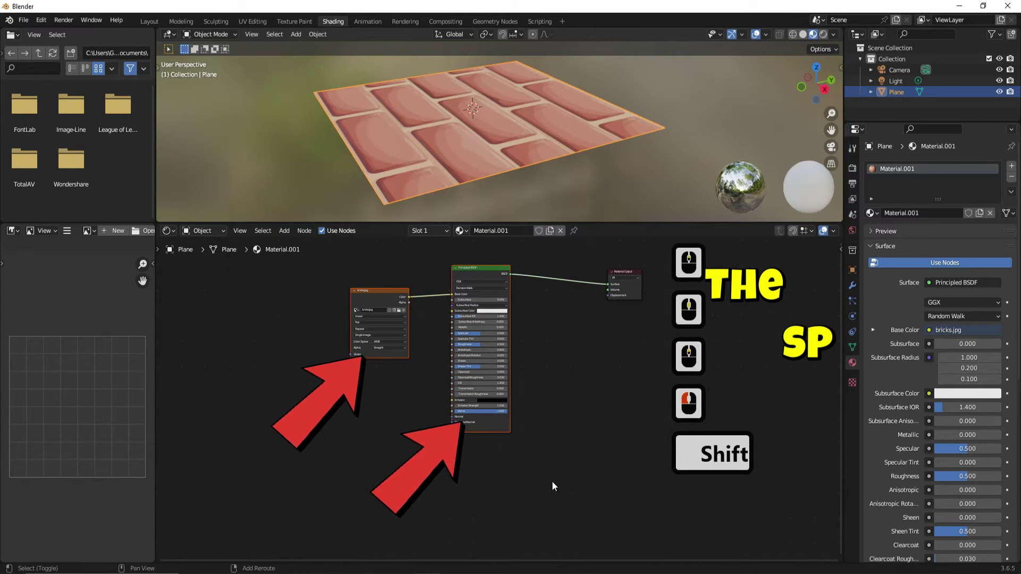
pyautogui.press('d')
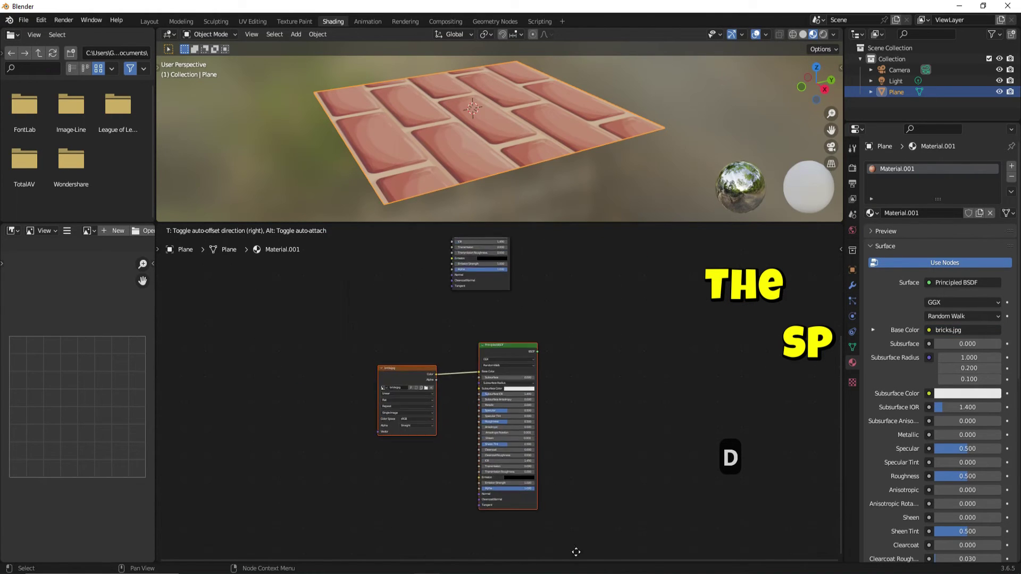
pyautogui.click(550, 493)
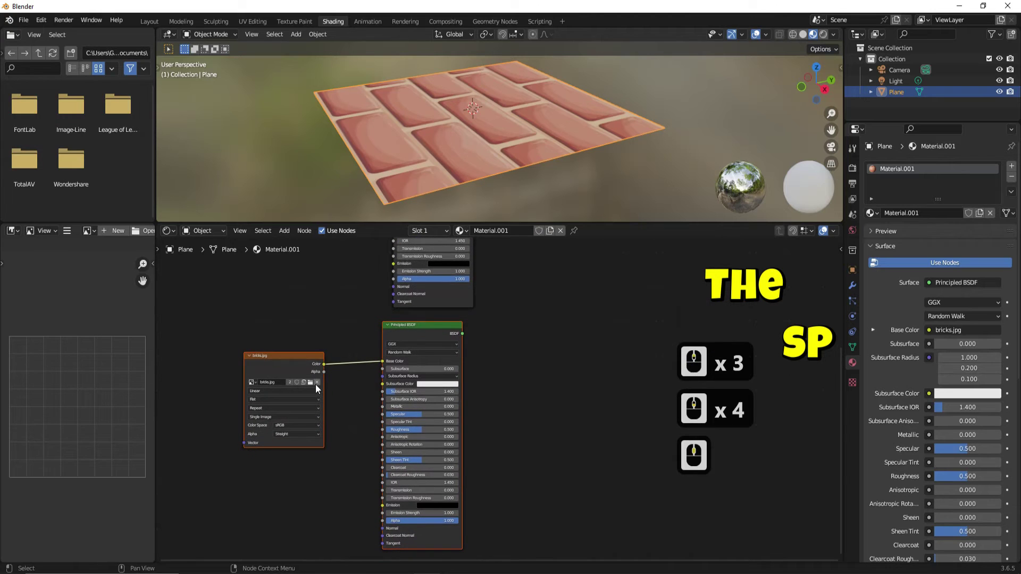
pyautogui.click(314, 384)
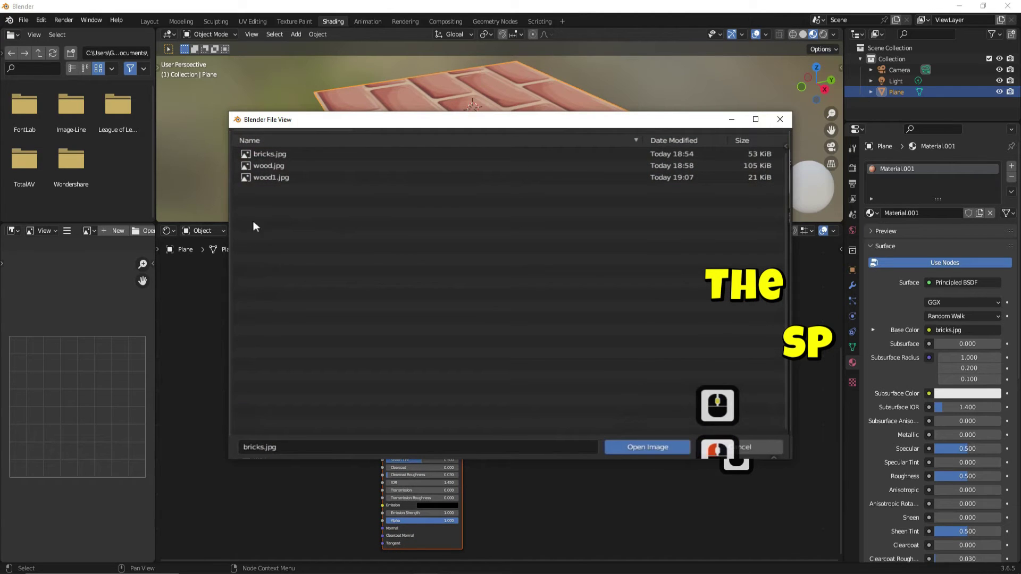
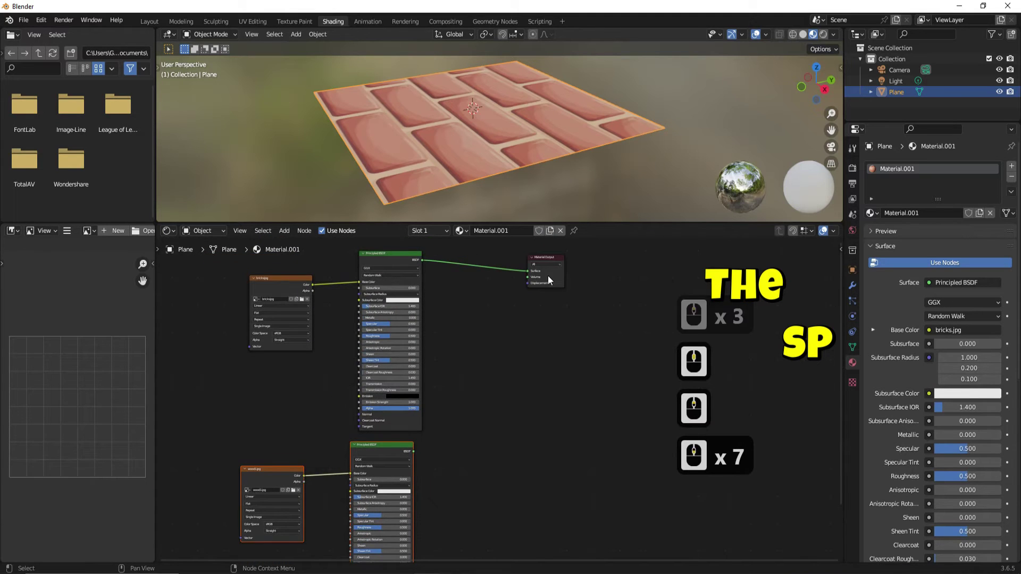
pyautogui.click(587, 399)
# Move the Material Output node lower and add a Mix Shader node between the BSDFs and output.
pyautogui.click(525, 291)
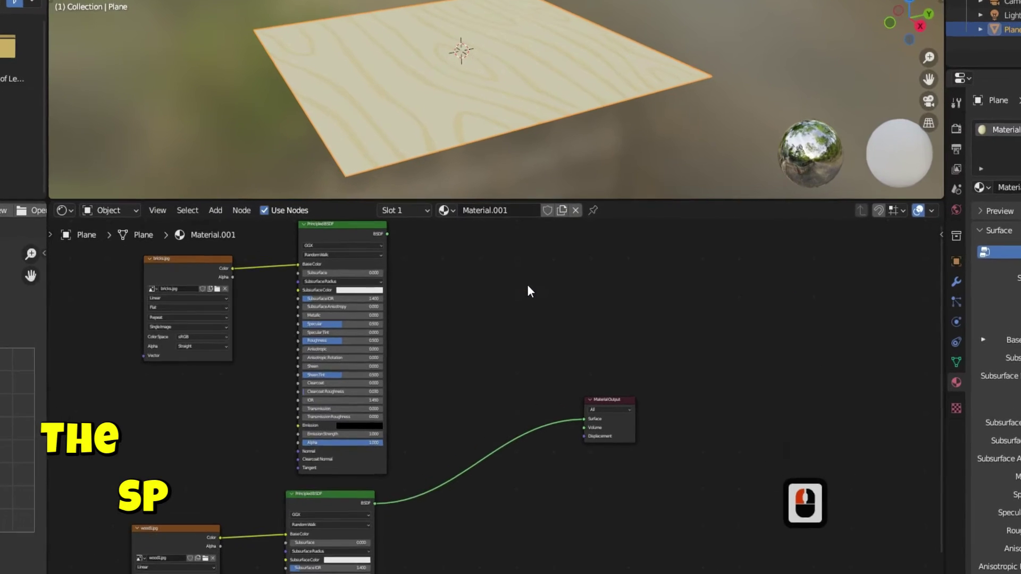
pyautogui.press('F3')
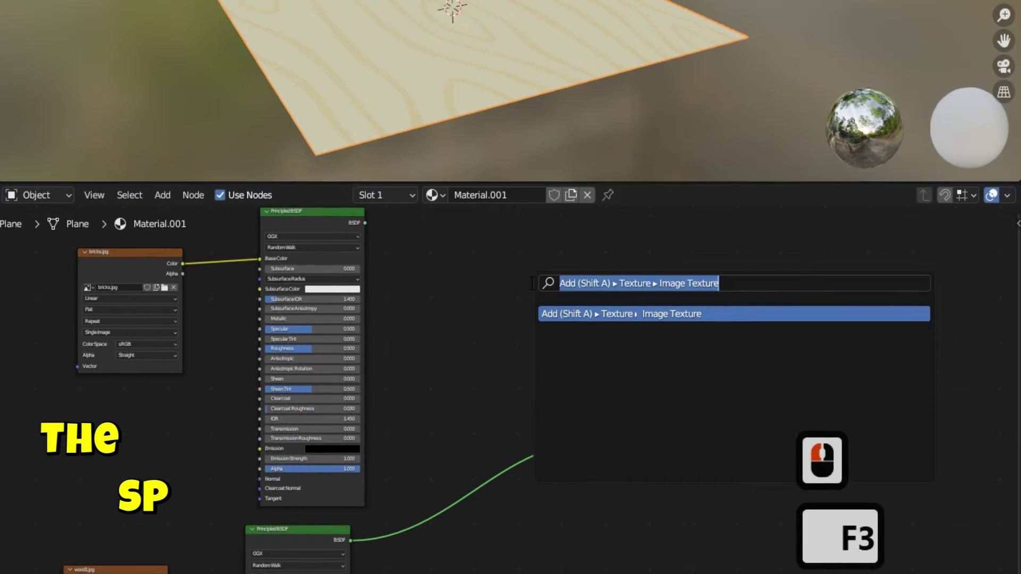
pyautogui.write('mm')
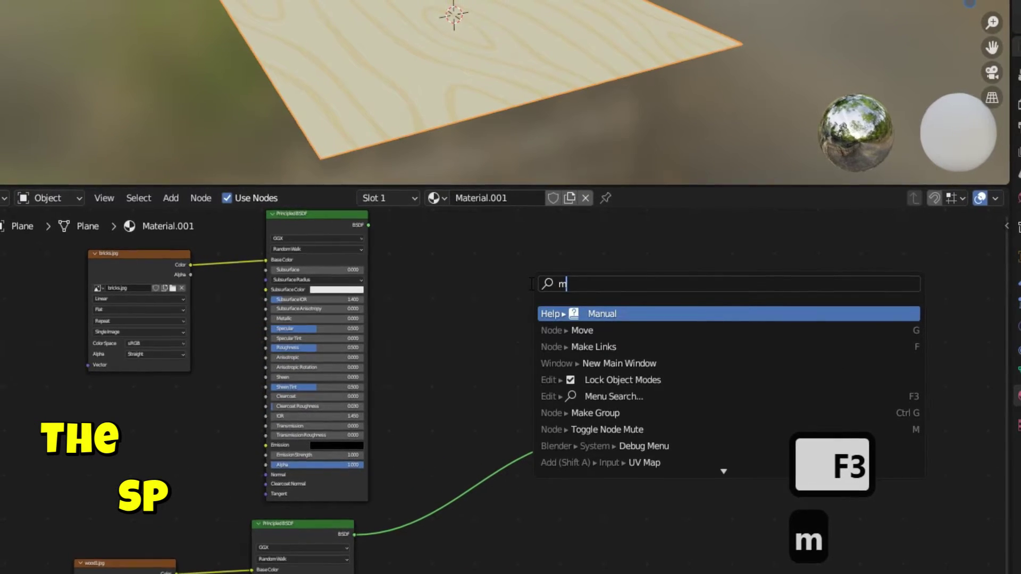
pyautogui.press('i')
pyautogui.press('x')
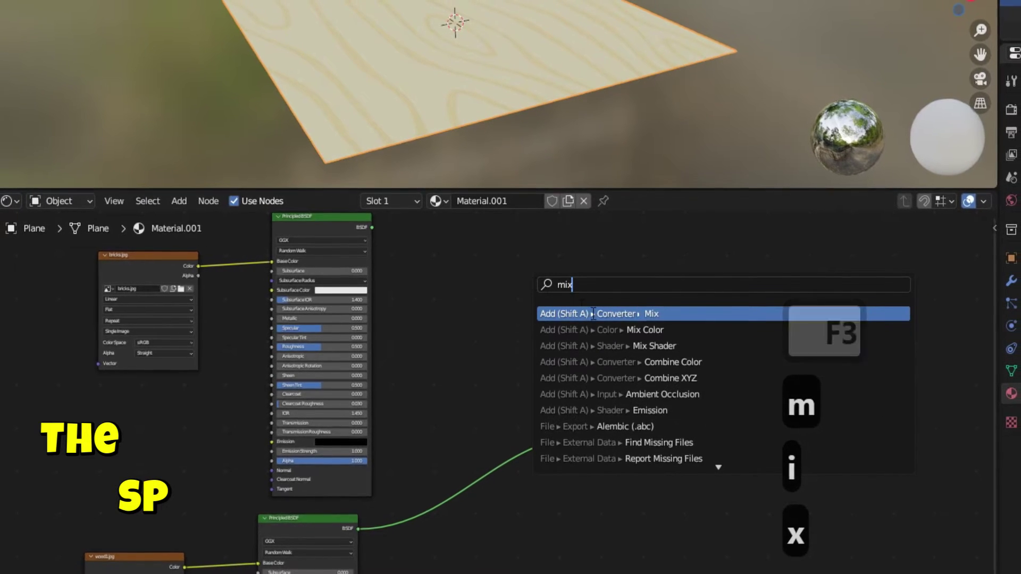
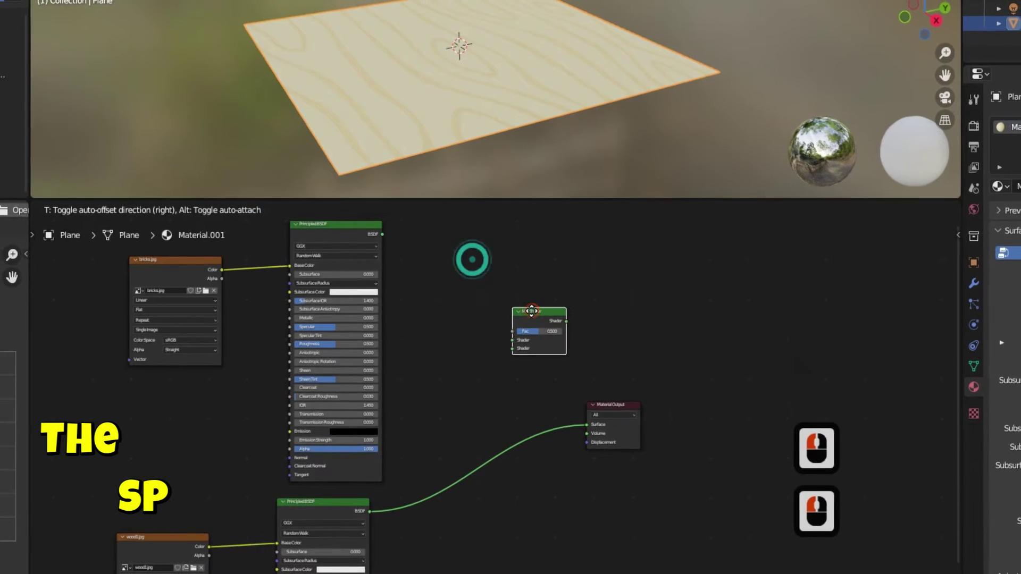
pyautogui.click(537, 316)
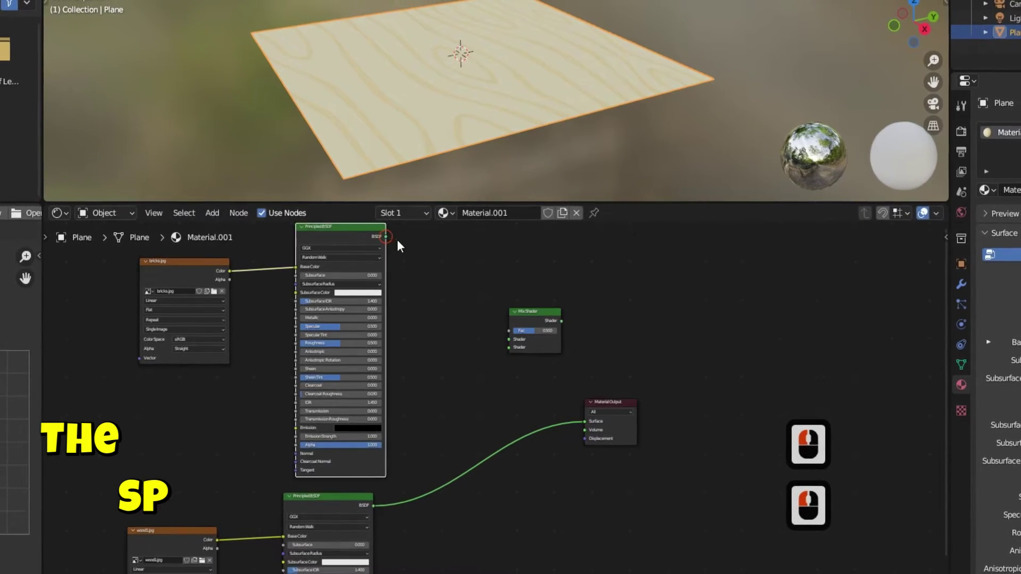
# Connect the brick BSDF and the wood BSDF to the Mix Shader's two shader inputs.
pyautogui.click(513, 345)
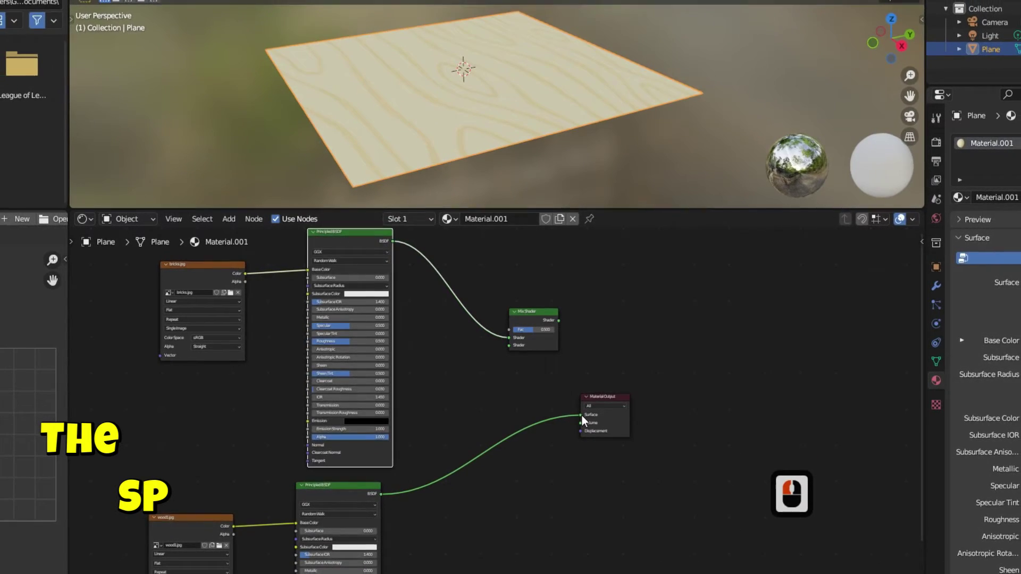
pyautogui.click(515, 349)
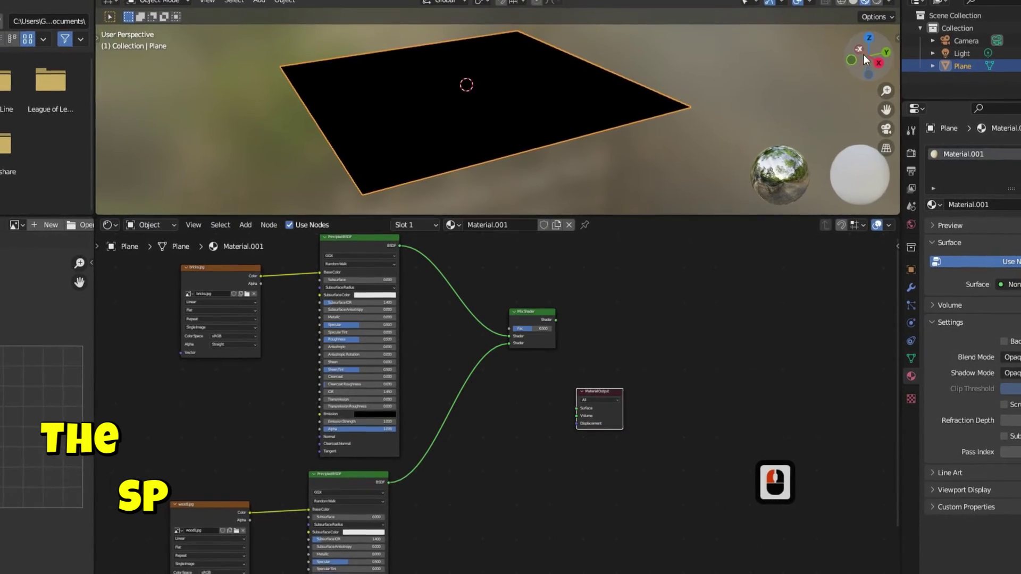
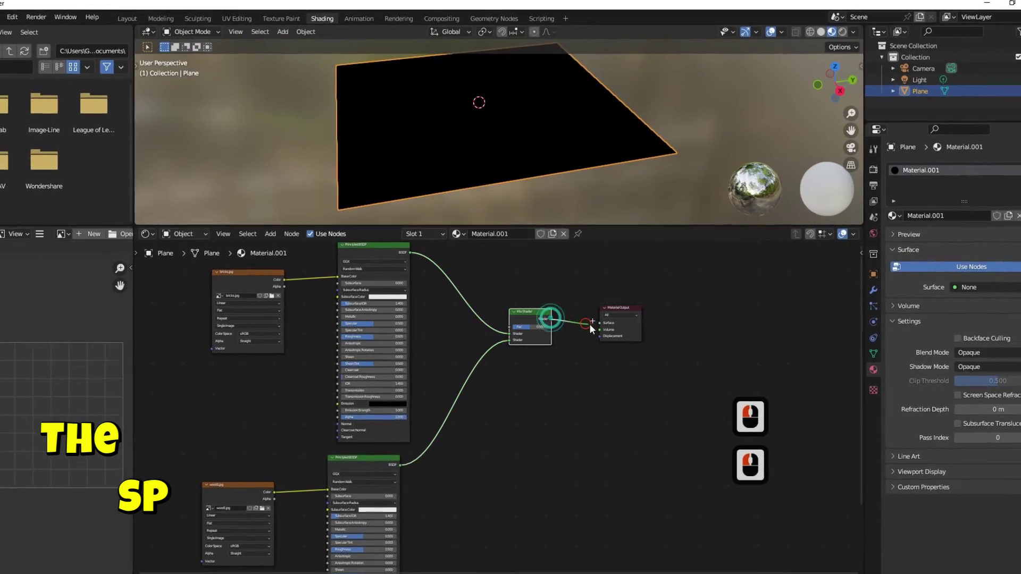
# Wire the Mix Shader into Material Output Surface and test Fac at 0 (bricks) and 1 (wood).
pyautogui.click(597, 327)
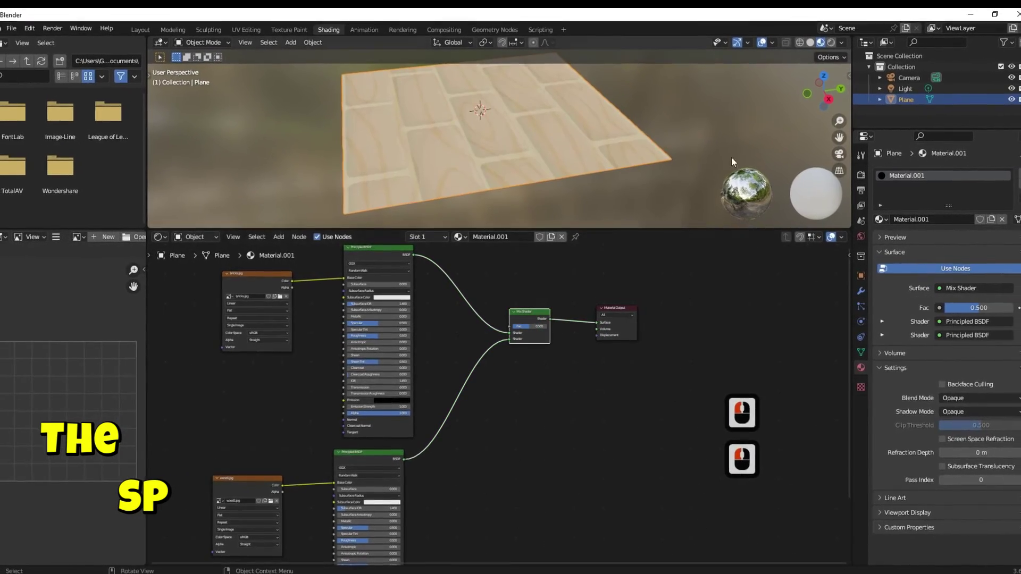
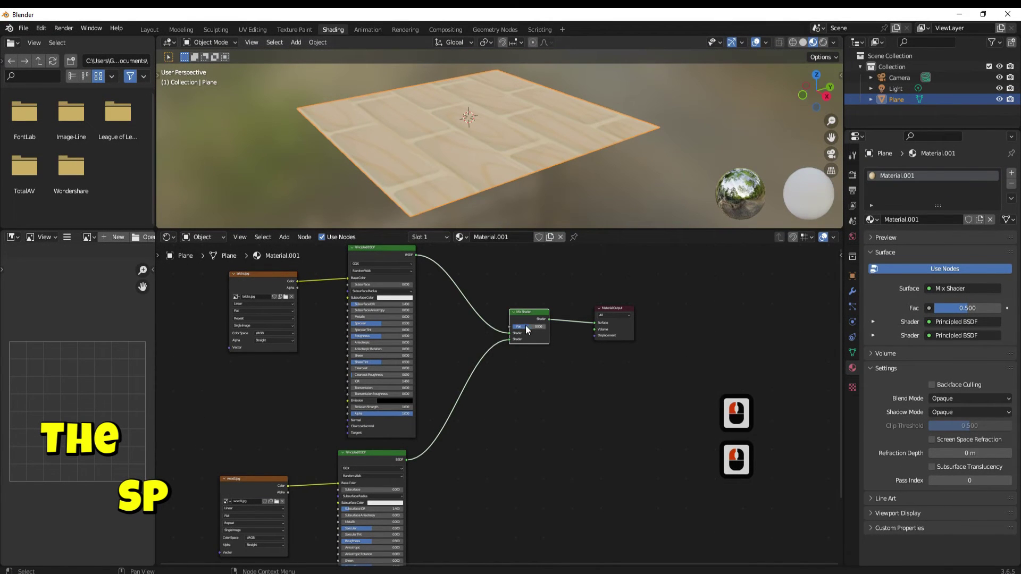
pyautogui.click(516, 329)
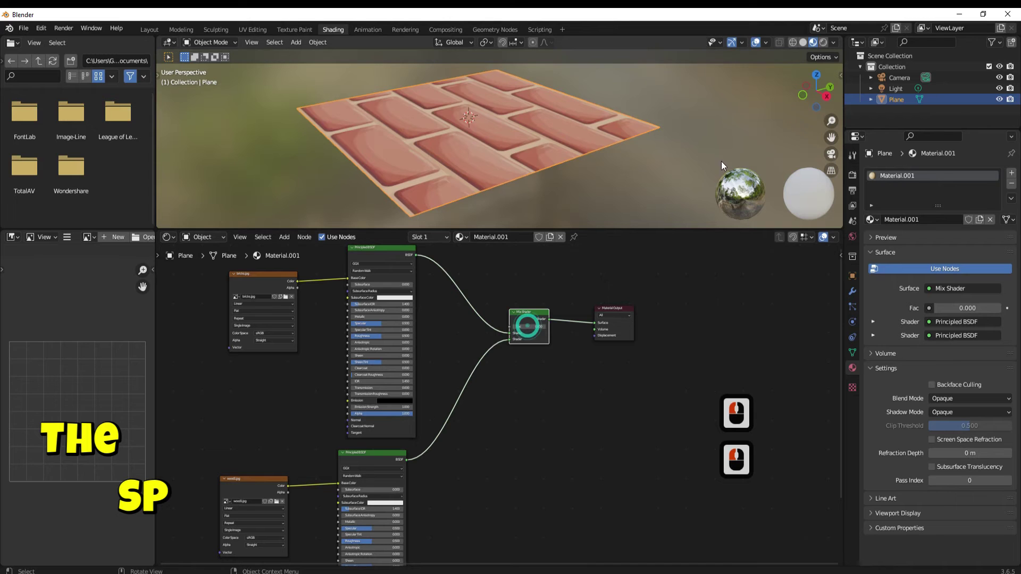
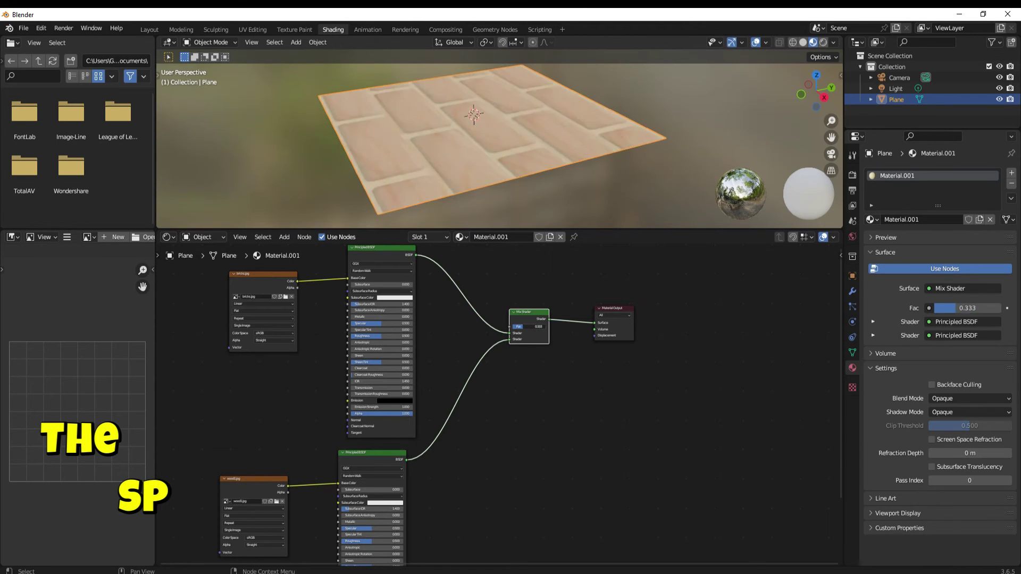
pyautogui.click(548, 330)
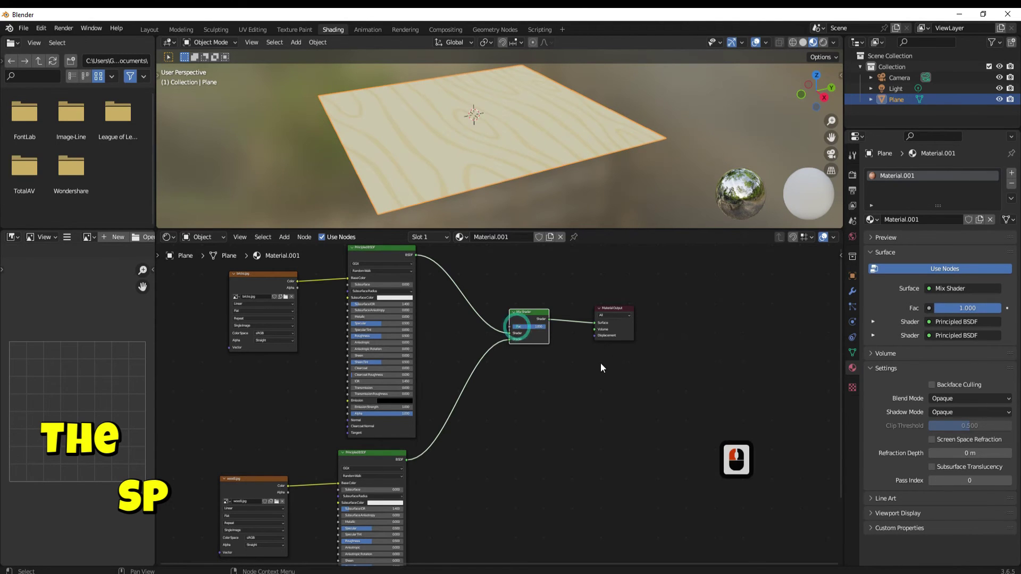
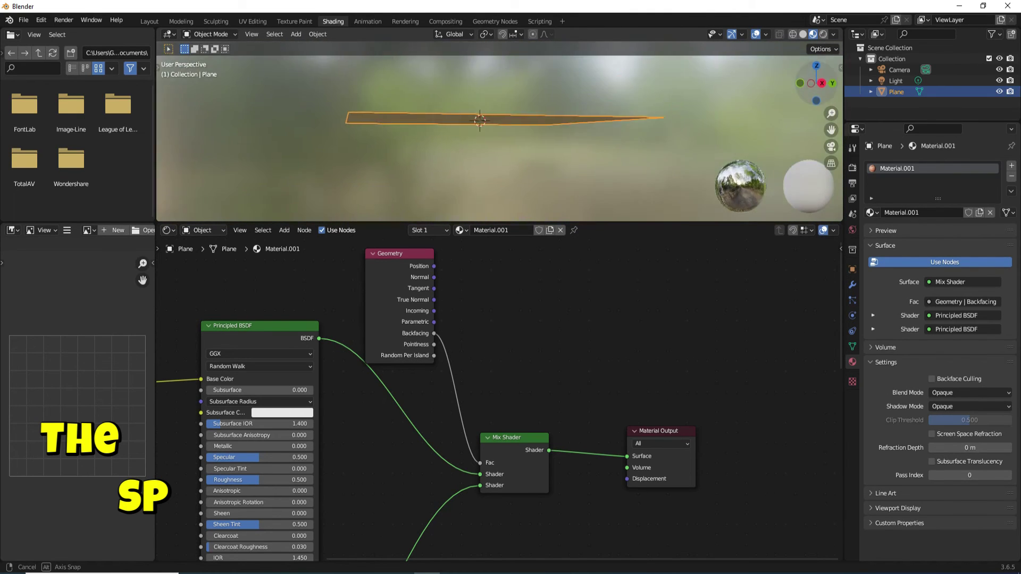
# Orbit to view the brick top face and pan the node editor to frame the whole tree.
pyautogui.click(747, 65)
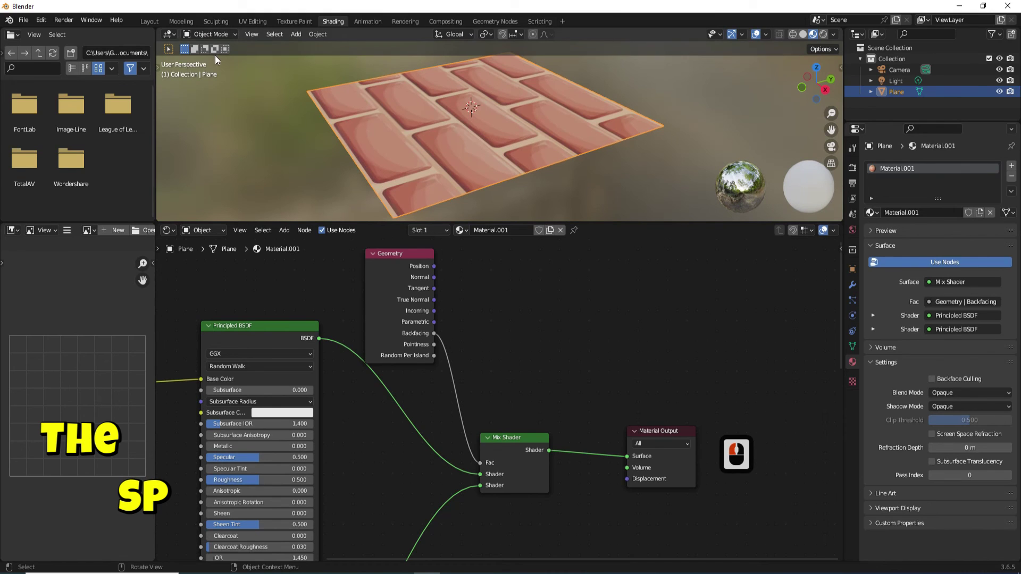
pyautogui.scroll(3)
pyautogui.scroll(-3)
pyautogui.middleClick(556, 240)
pyautogui.middleClick(557, 264)
pyautogui.middleClick(557, 264)
pyautogui.middleClick(557, 264)
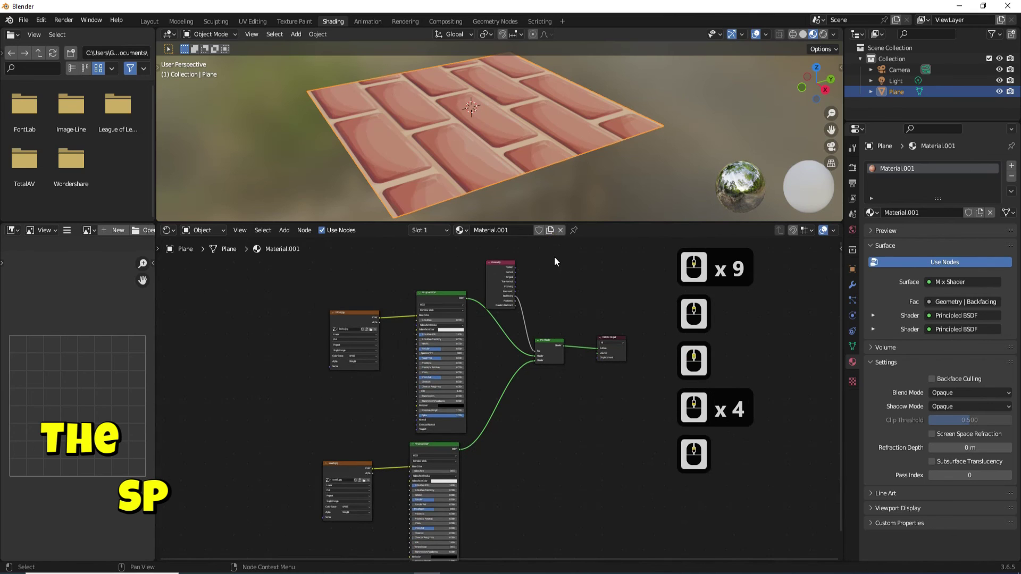
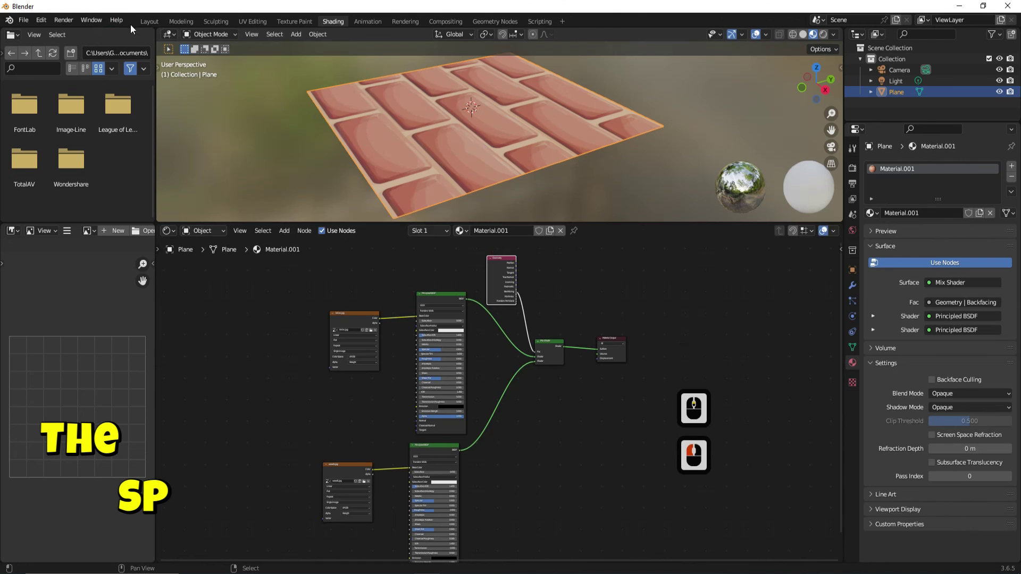
# Return to the Layout workspace to view the textured plane.
pyautogui.click(154, 27)
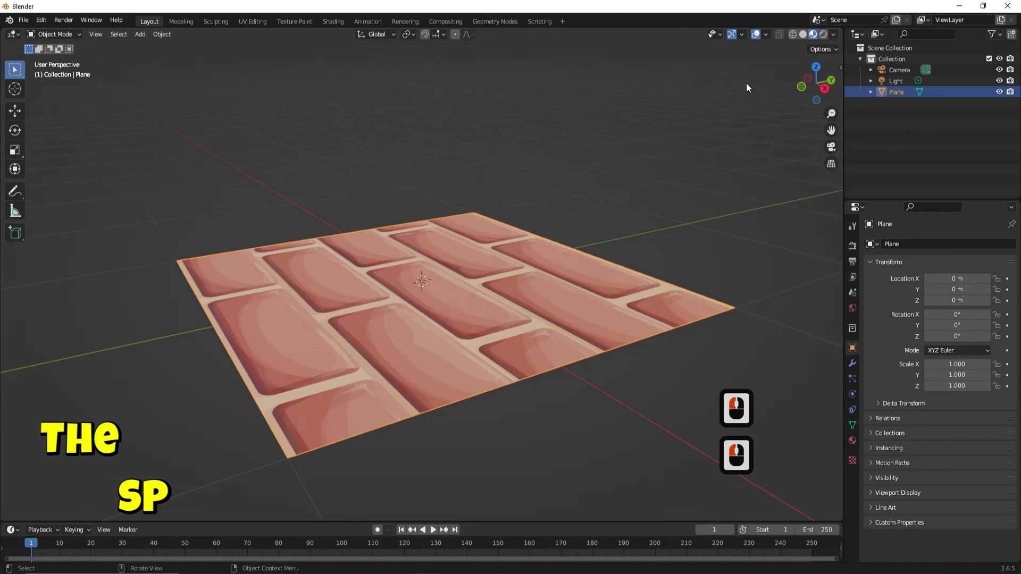